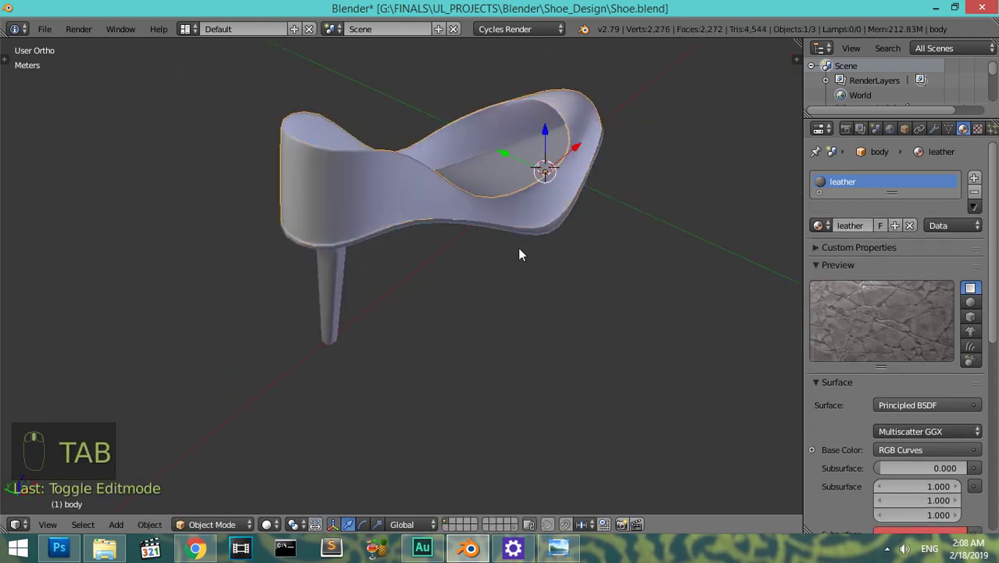
# - Mark the selected edge of the shoe body as a UV seam in Edit Mode
pyautogui.press('Tab')
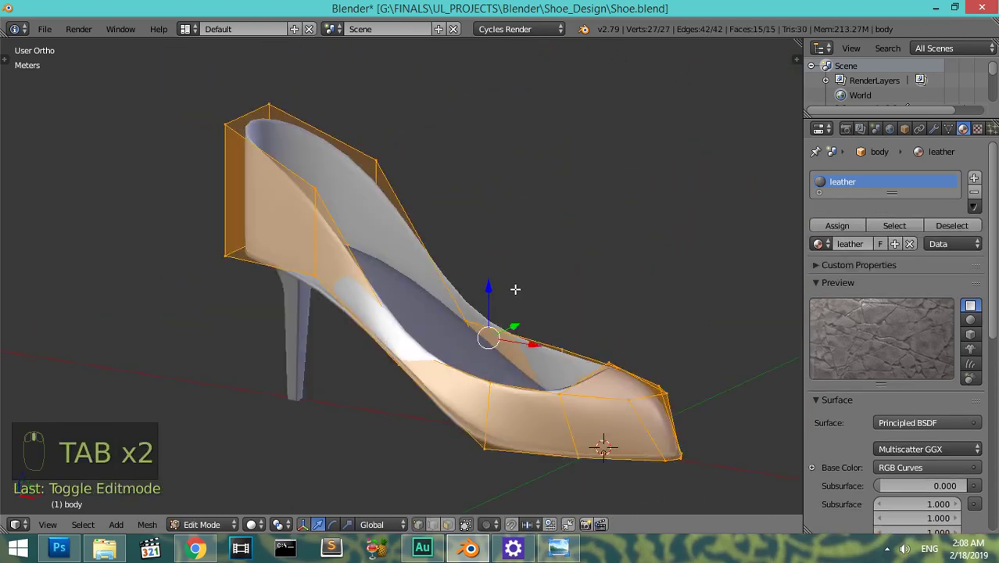
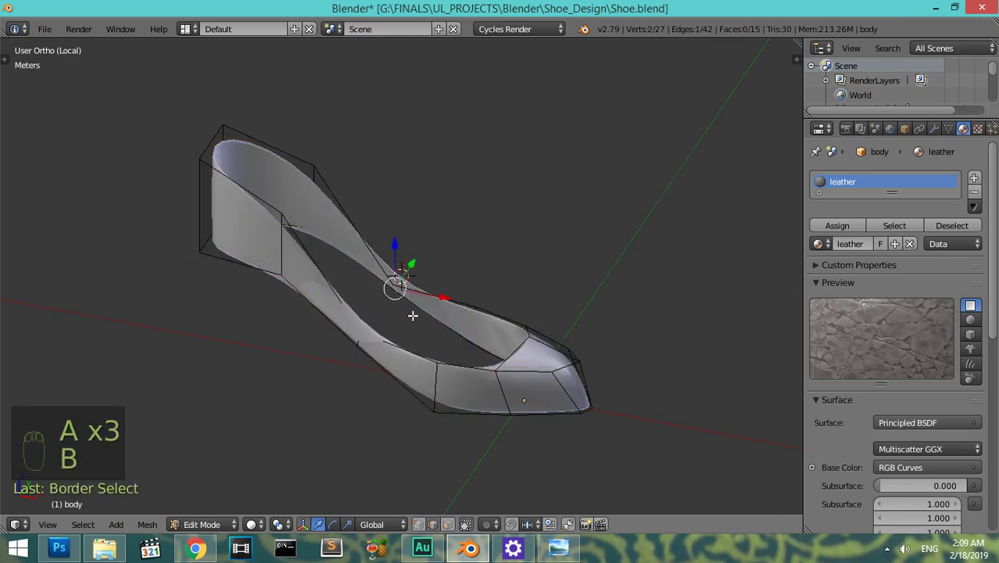
pyautogui.press('ctrl+e')
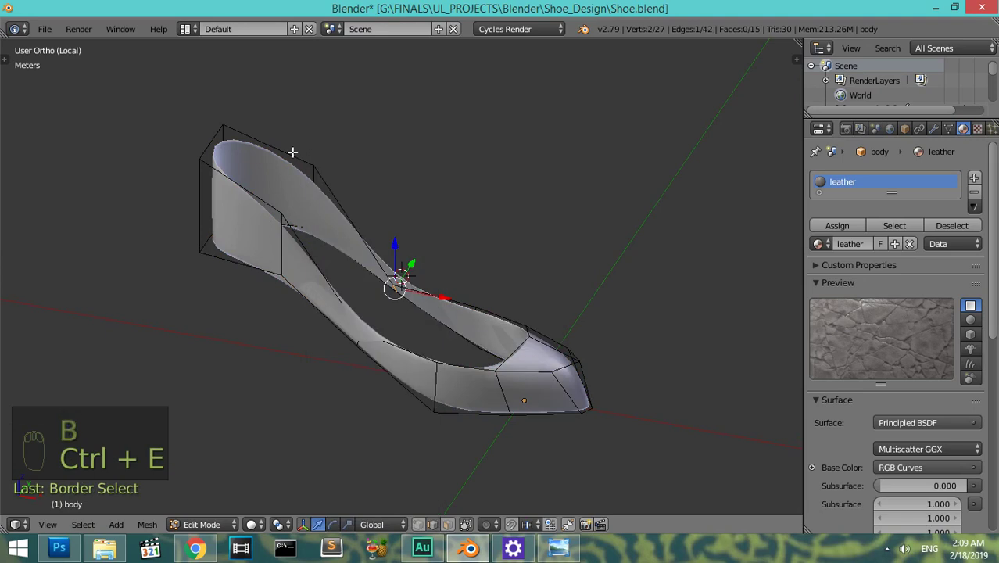
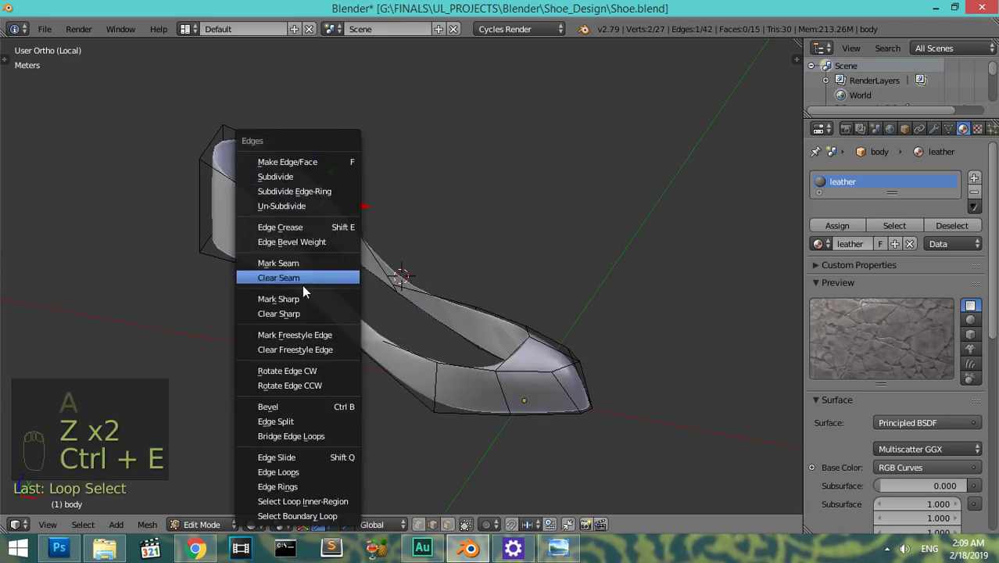
pyautogui.press('a')
pyautogui.press('a')
# - Unwrap the whole shoe body mesh into a flat UV layout
pyautogui.press('u')
pyautogui.press('Tab')
pyautogui.press('Tab')
pyautogui.press('u')
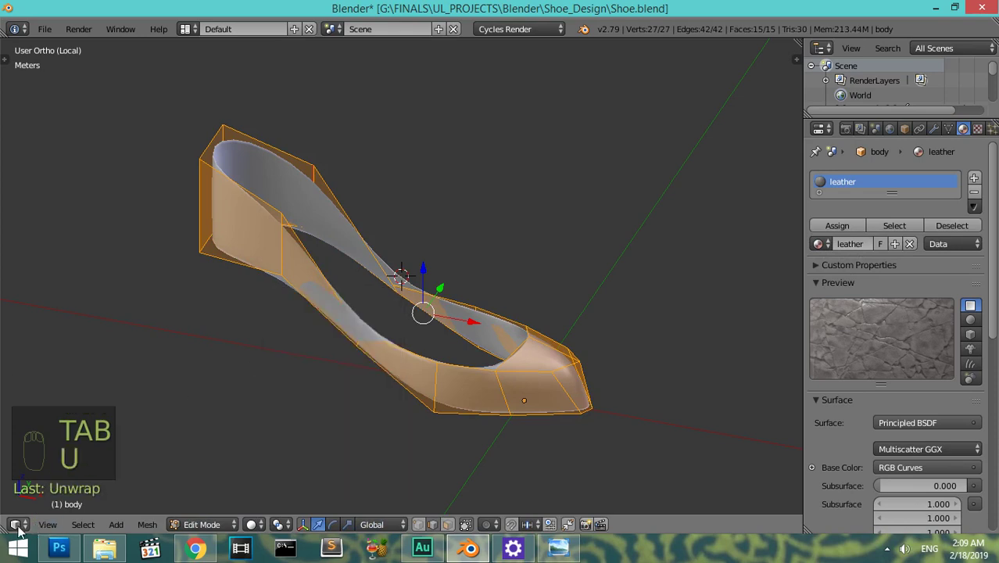
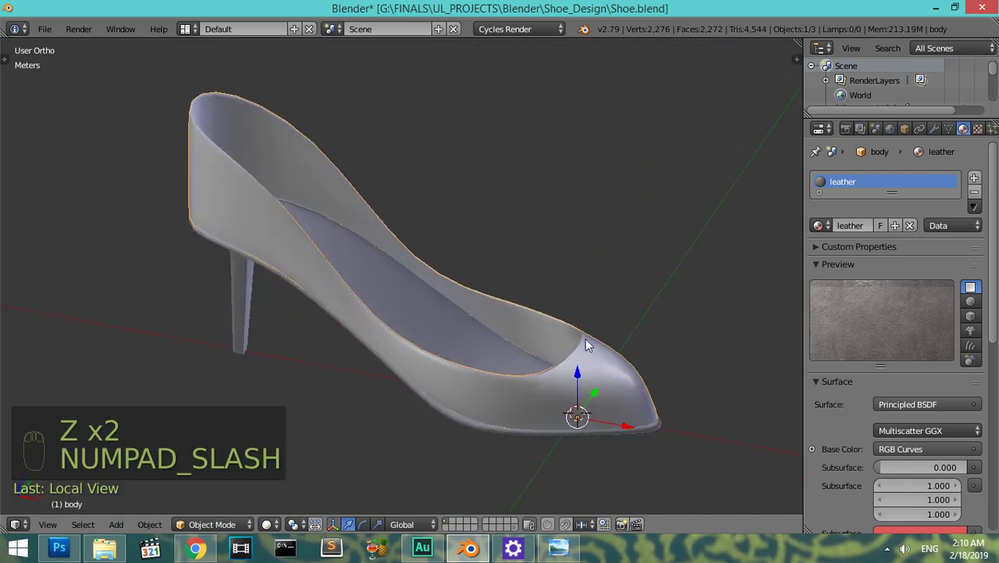
# - Give the shoe's sole a new rubber material using a Principled BSDF surface
pyautogui.moveTo(431, 320); pyautogui.dragTo(565, 548)
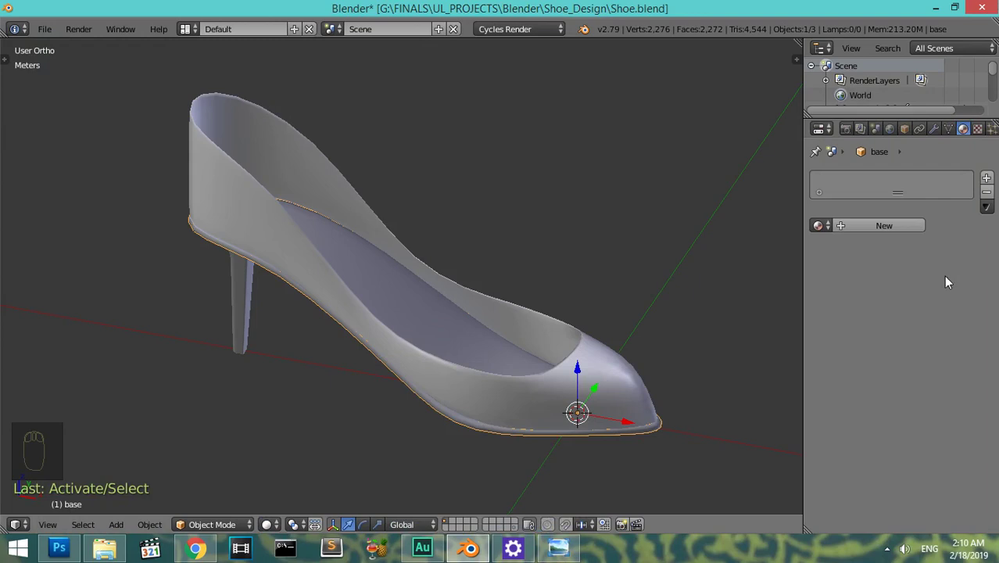
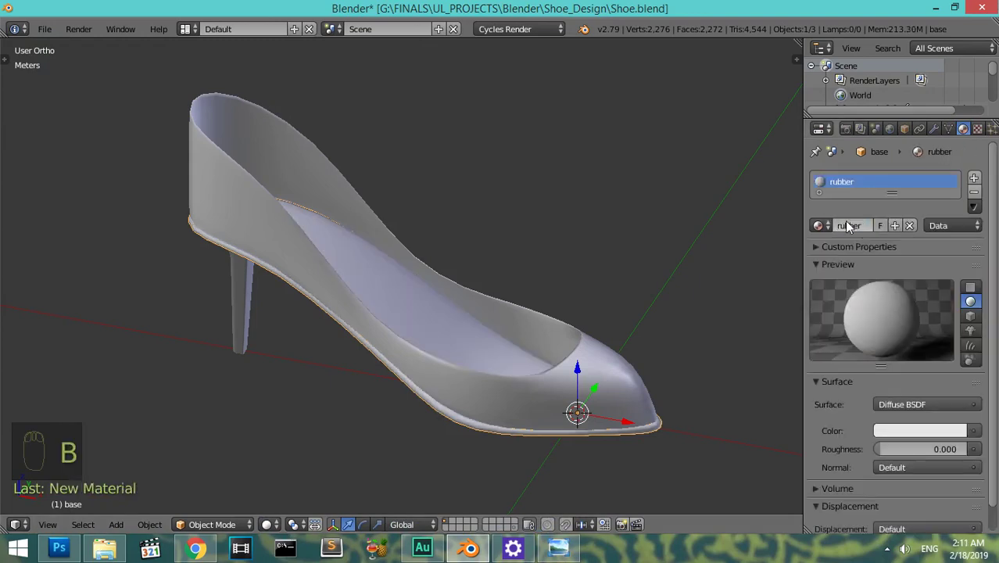
pyautogui.moveTo(929, 404); pyautogui.dragTo(813, 268)
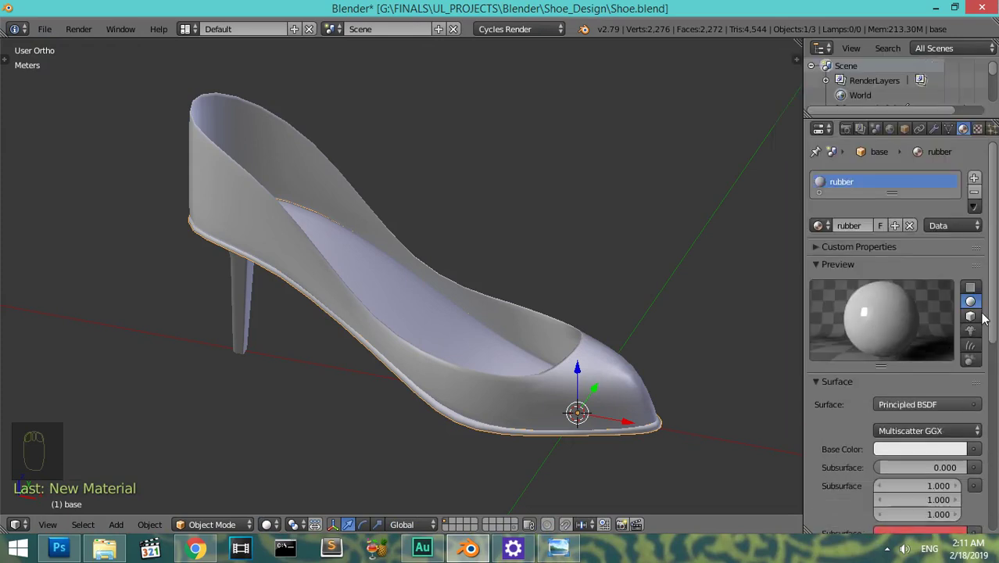
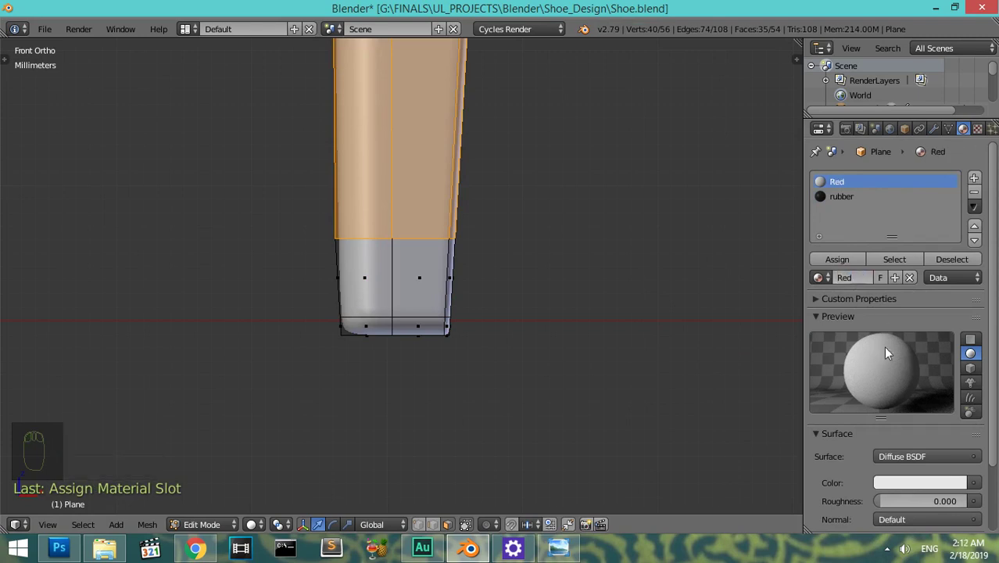
# - Set the Red material to Principled BSDF and assign it to the upper heel faces
pyautogui.moveTo(937, 467); pyautogui.dragTo(806, 304)
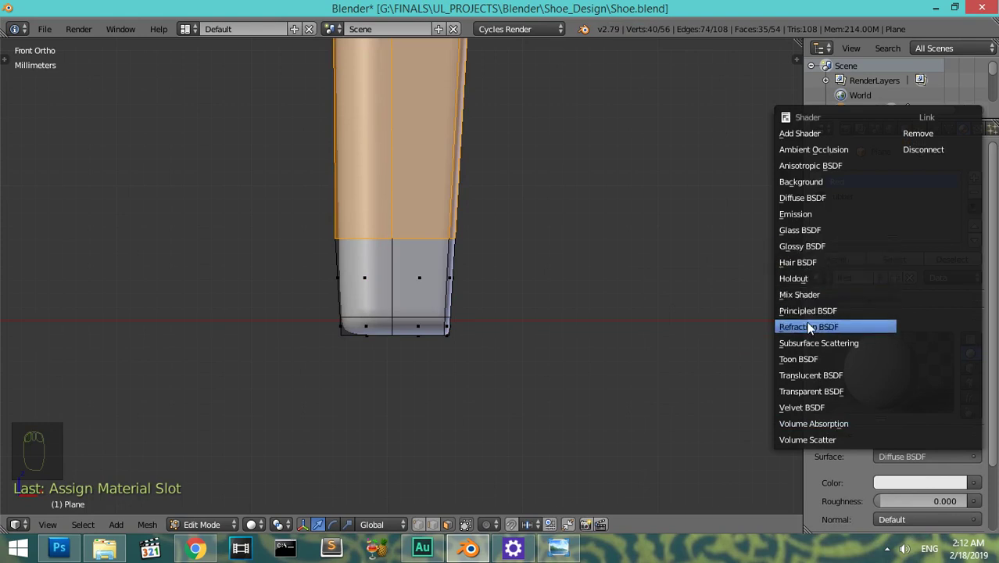
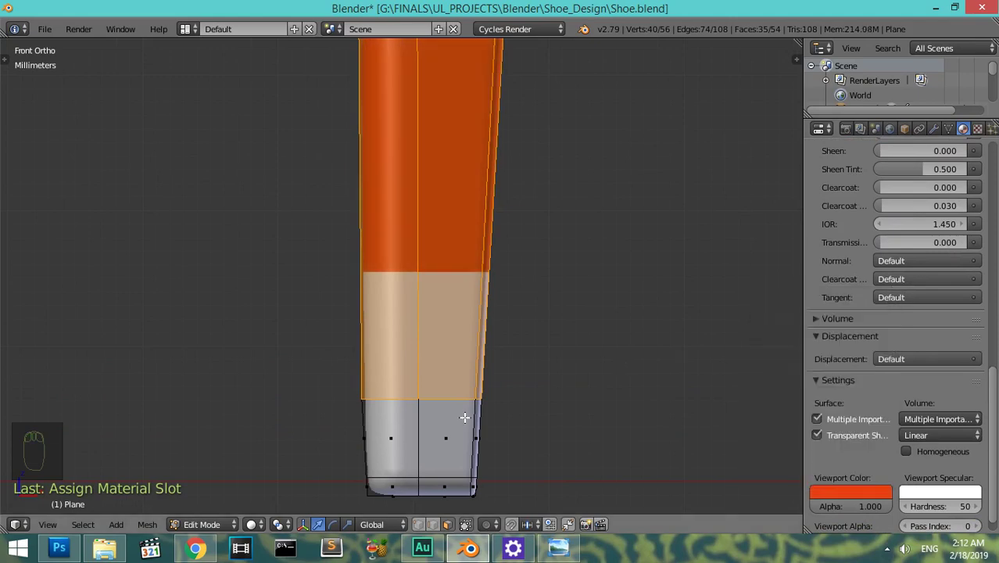
pyautogui.press('ctrl+r')
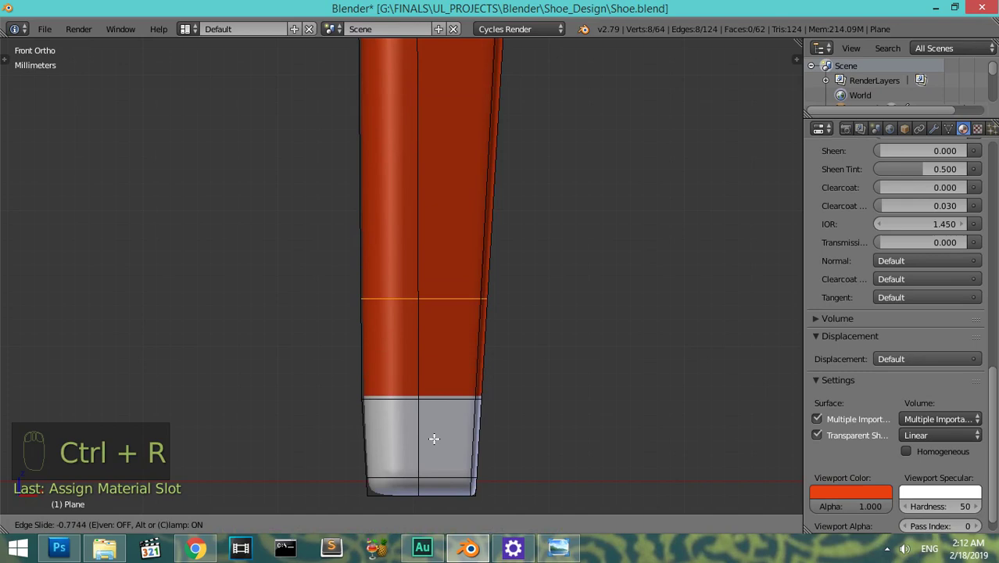
pyautogui.press('KP_Subtract')
# - Leave Edit Mode on the heel and pull back to view the whole shoe
pyautogui.press('Tab')
pyautogui.press('KP_Subtract')
pyautogui.moveTo(474, 214); pyautogui.dragTo(480, 253)
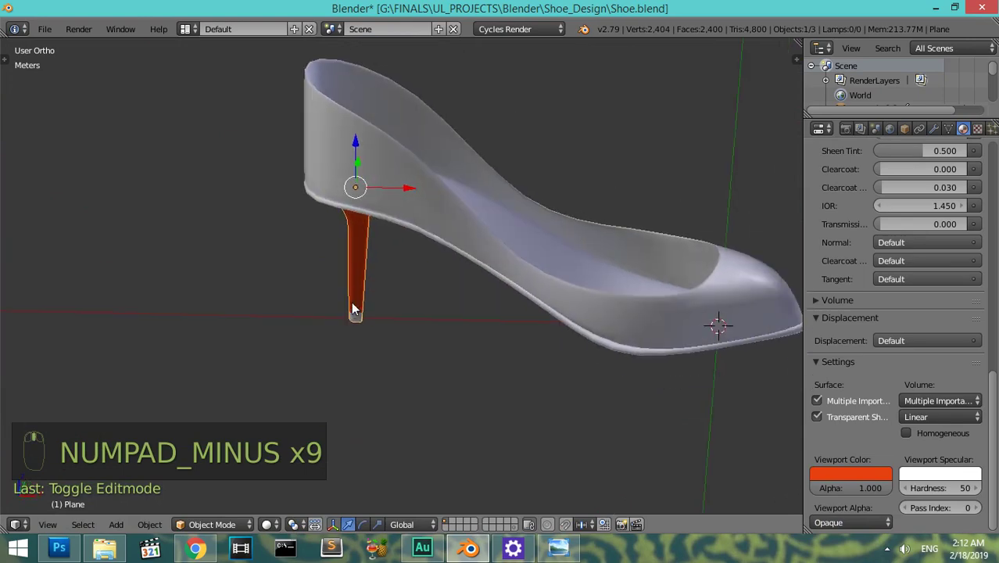
pyautogui.middleClick(327, 317)
pyautogui.middleClick(349, 258)
pyautogui.middleClick(339, 228)
pyautogui.moveTo(356, 205); pyautogui.dragTo(606, 367)
pyautogui.press('Tab')
pyautogui.press('Tab')
pyautogui.middleClick(537, 334)
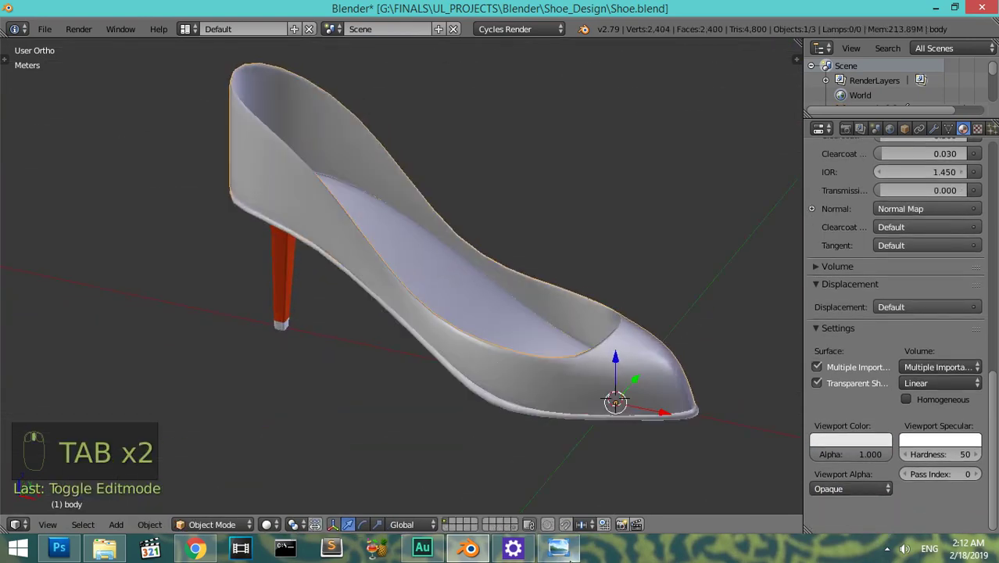
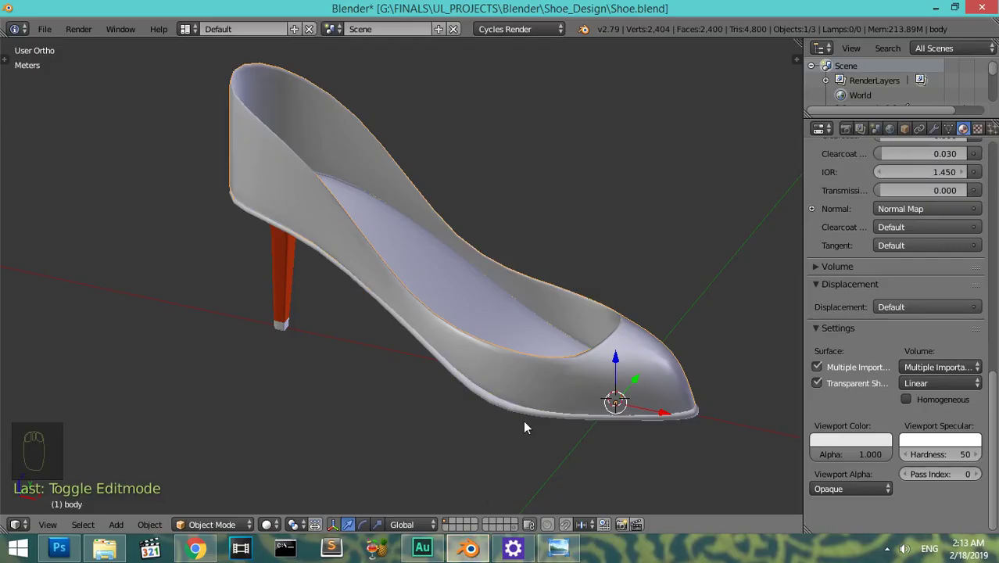
# - Switch to side view and move to an empty scene layer away from the shoe
pyautogui.press('KP_1')
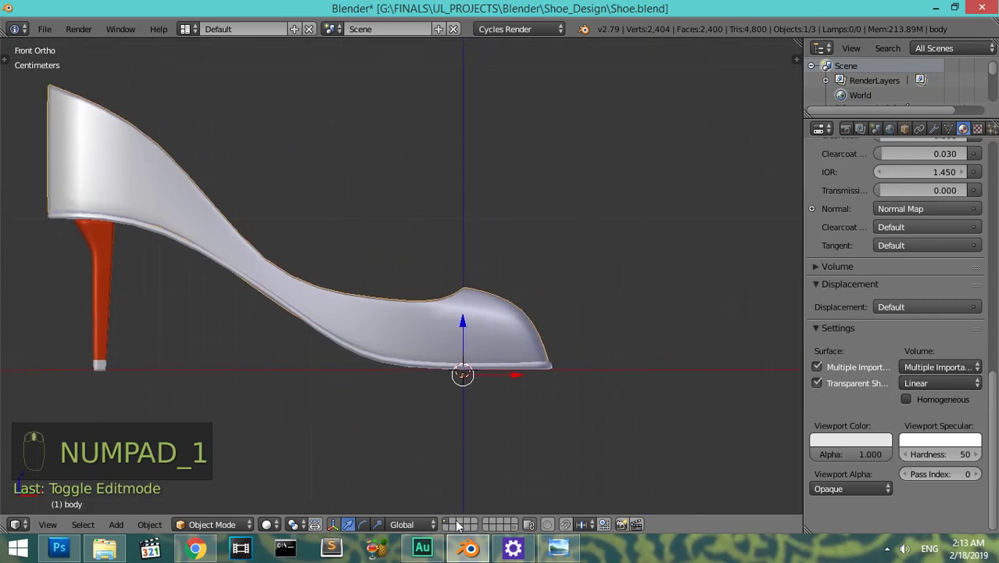
pyautogui.moveTo(459, 521); pyautogui.dragTo(469, 438)
pyautogui.press('shift+c')
pyautogui.press('shift+v')
pyautogui.press('shift+c')
pyautogui.moveTo(471, 360); pyautogui.dragTo(475, 334)
# - Add a cone mesh at the scene origin
pyautogui.press('shift+a')
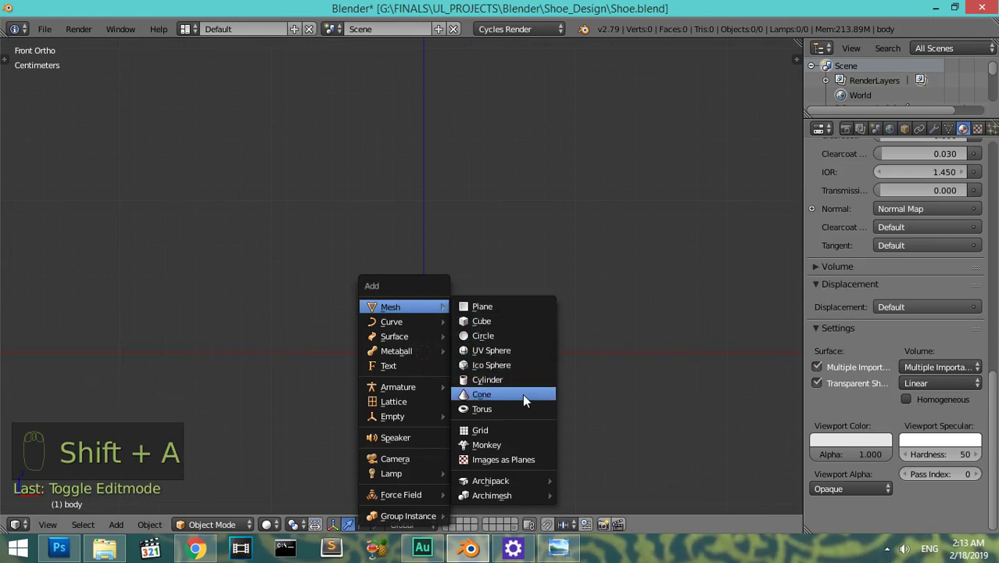
pyautogui.press('KP_1')
pyautogui.press('KP_Subtract')
pyautogui.moveTo(456, 322); pyautogui.dragTo(500, 272)
pyautogui.press('Tab')
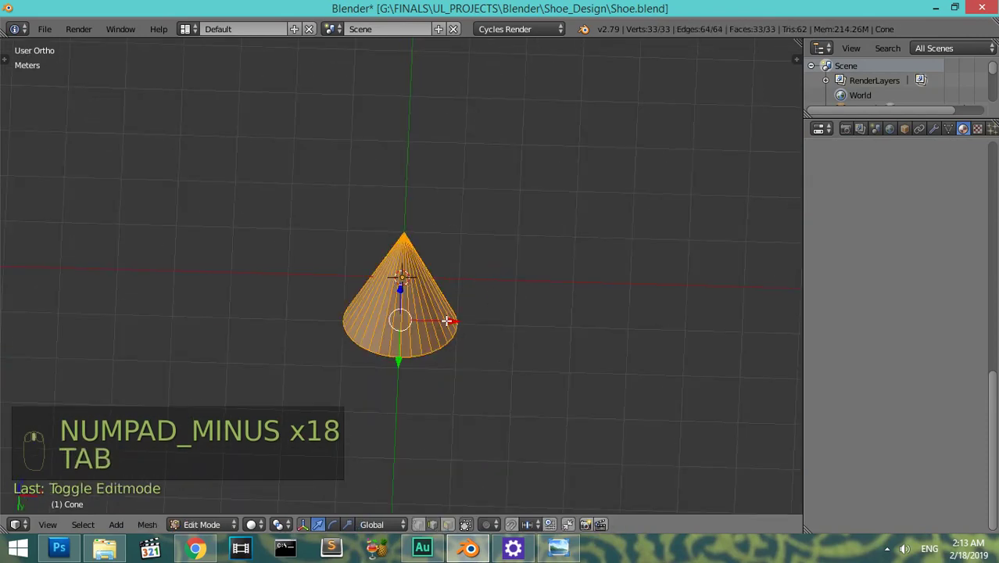
pyautogui.press('Tab')
pyautogui.press('Tab')
pyautogui.press('Tab')
# - Redo the cone as a low-poly 20-vertex cone with a 10 cm base radius
pyautogui.press('x')
pyautogui.press('shift+a')
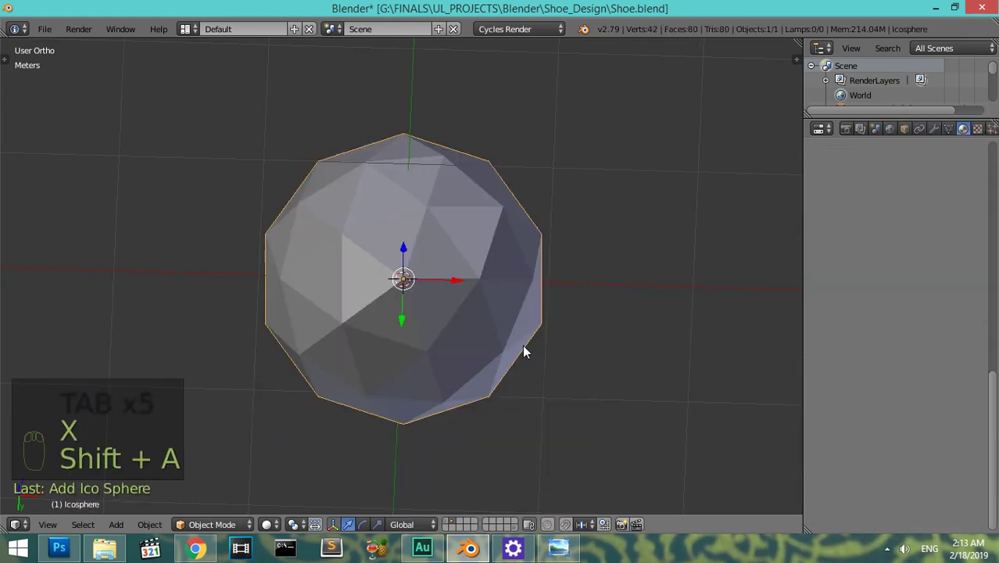
pyautogui.press('x')
pyautogui.press('shift+a')
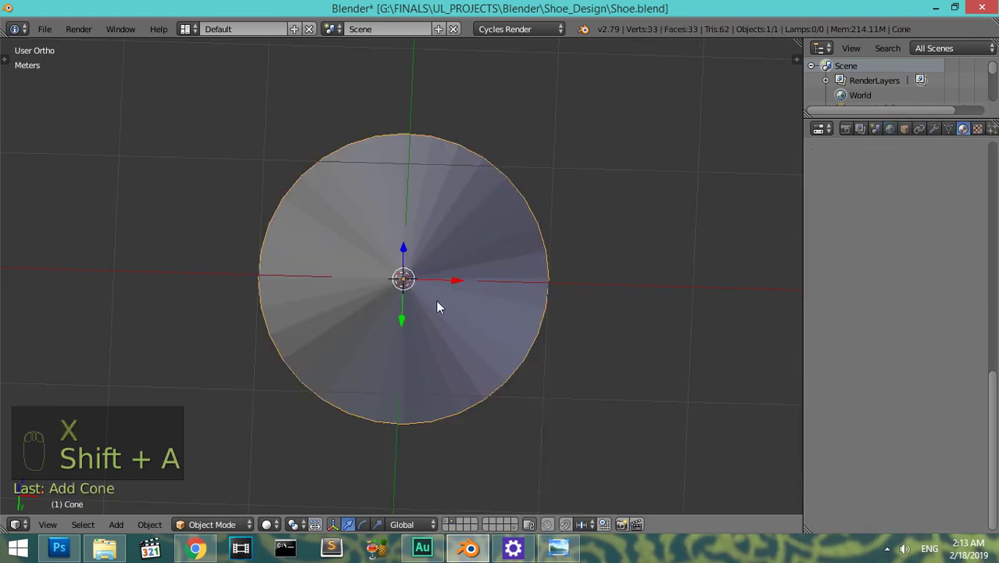
pyautogui.press('F6')
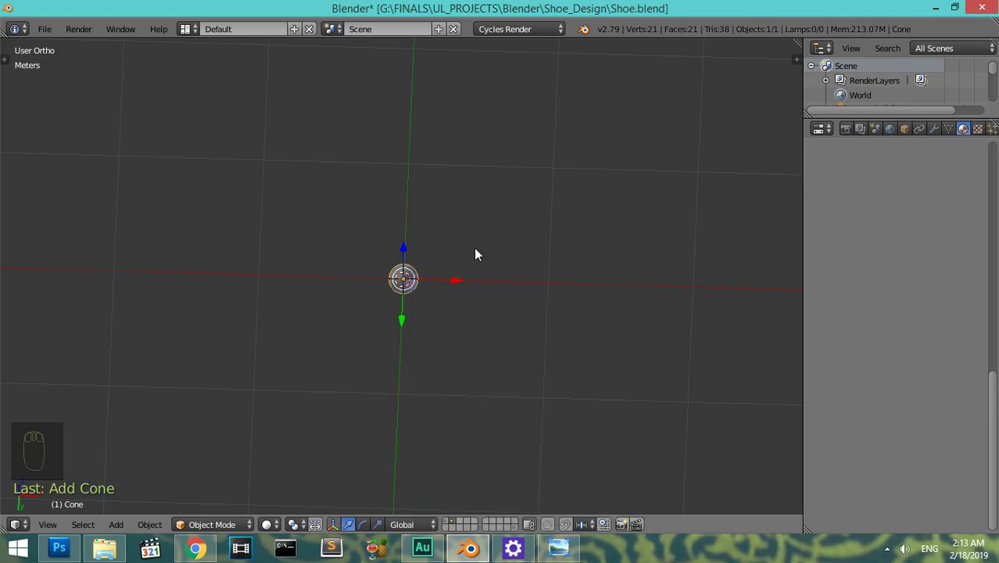
pyautogui.press('KP_Decimal')
pyautogui.moveTo(500, 290); pyautogui.dragTo(587, 532)
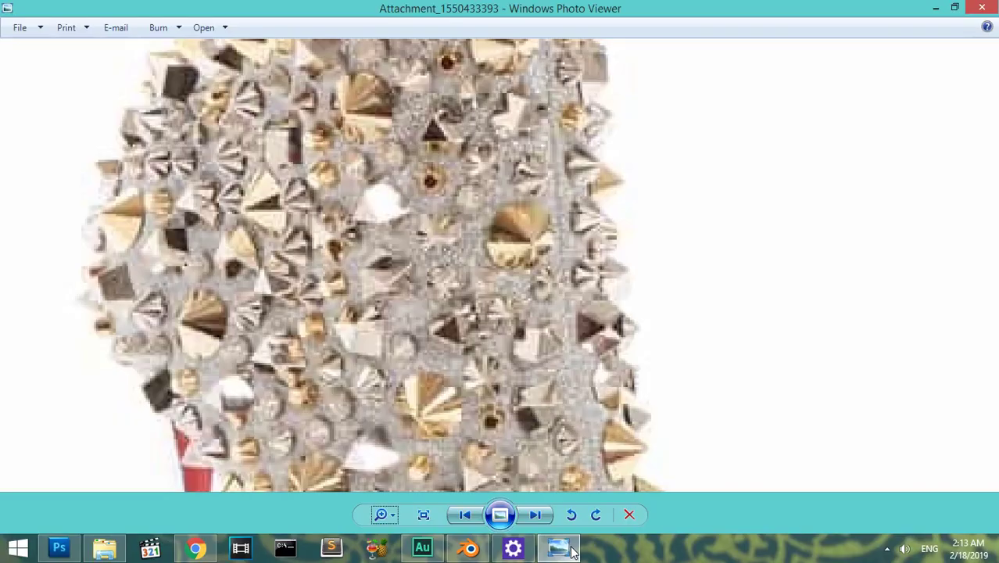
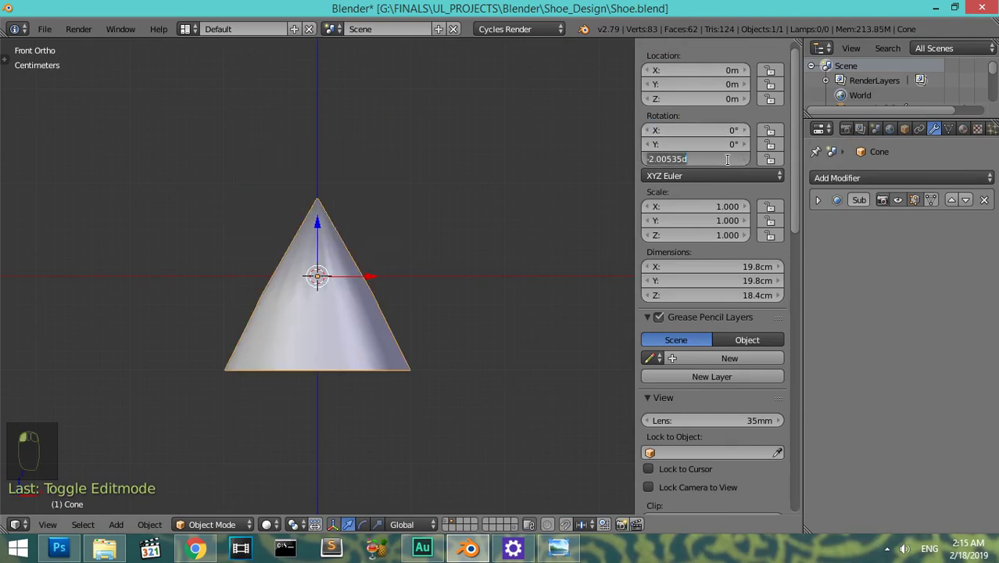
# - Confirm the cone's rotation, hide the side panel and nudge the cone's position
pyautogui.click(451, 263)
pyautogui.press('n')
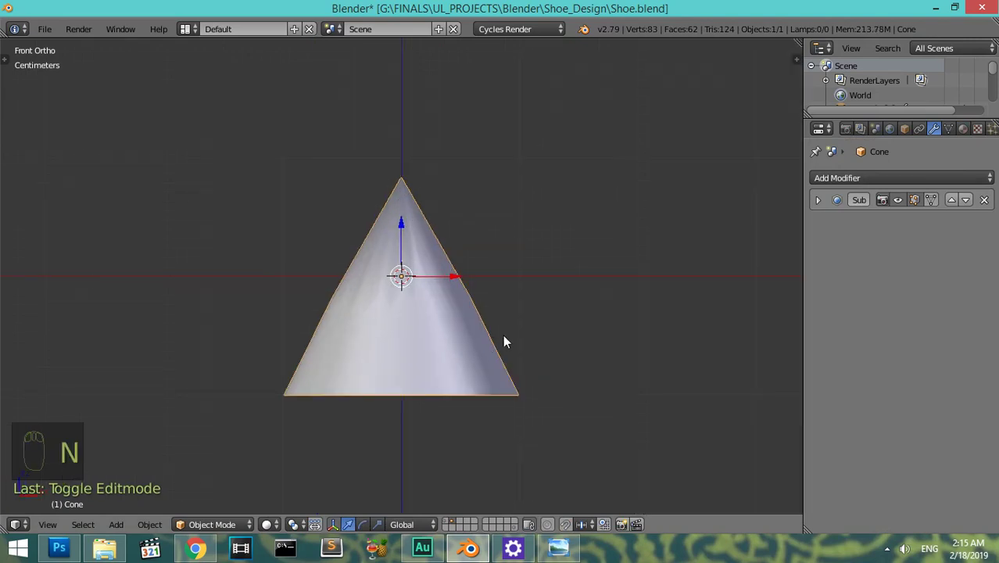
pyautogui.moveTo(490, 346); pyautogui.dragTo(505, 299)
pyautogui.press('g')
pyautogui.press('KP_1')
pyautogui.middleClick(513, 175)
pyautogui.press('g')
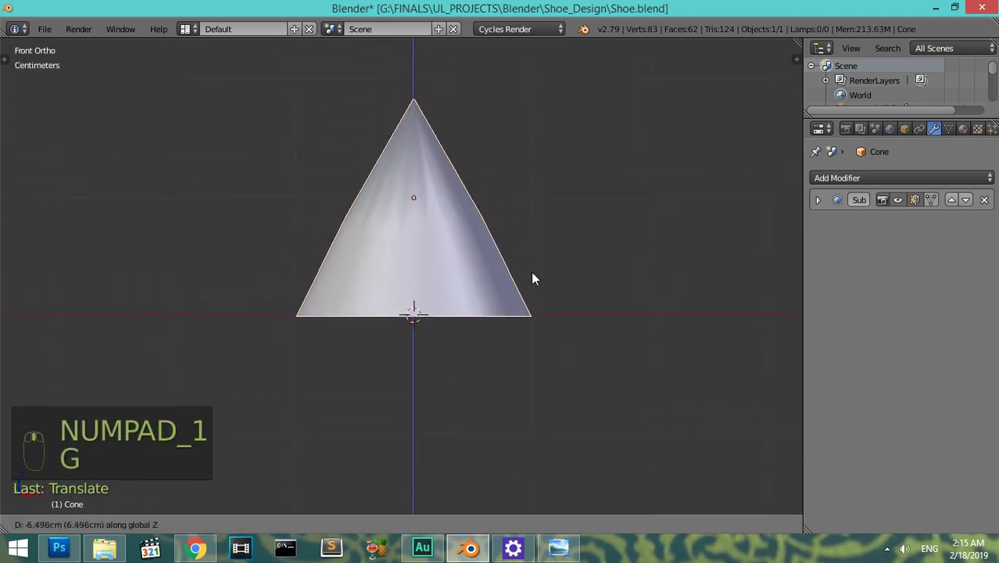
# - Toggle wireframe shading and inspect the cone from the front
pyautogui.press('z')
pyautogui.press('z')
pyautogui.press('z')
pyautogui.press('z')
pyautogui.moveTo(987, 207); pyautogui.dragTo(213, 314)
pyautogui.moveTo(213, 314); pyautogui.dragTo(304, 302)
pyautogui.press('KP_1')
# - Remove the subdivision from the cone and pan the top view to empty space beside it
pyautogui.press('ctrl+1')
pyautogui.press('ctrl+2')
pyautogui.moveTo(570, 209); pyautogui.dragTo(994, 207)
pyautogui.moveTo(994, 207); pyautogui.dragTo(446, 334)
pyautogui.press('KP_7')
pyautogui.middleClick(489, 267)
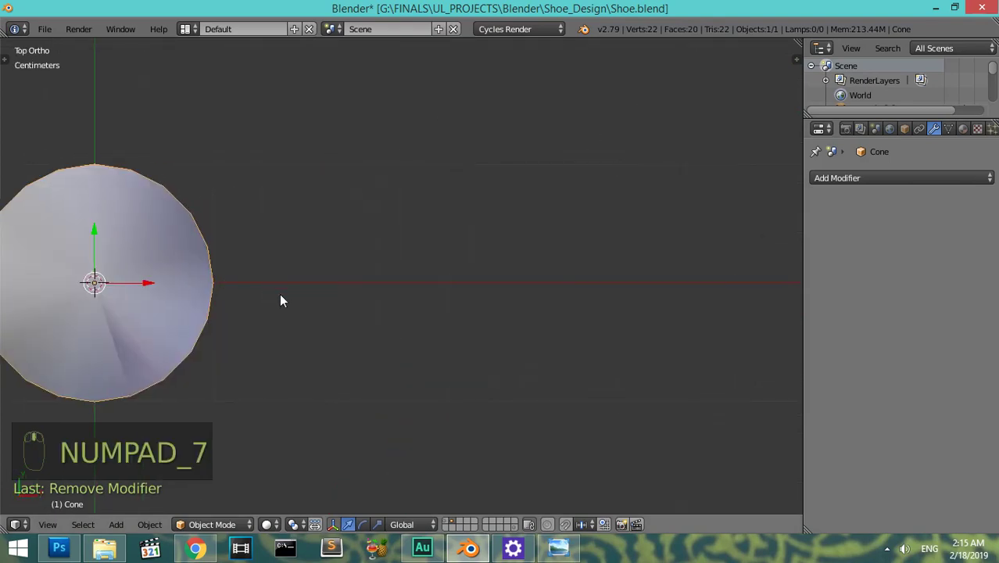
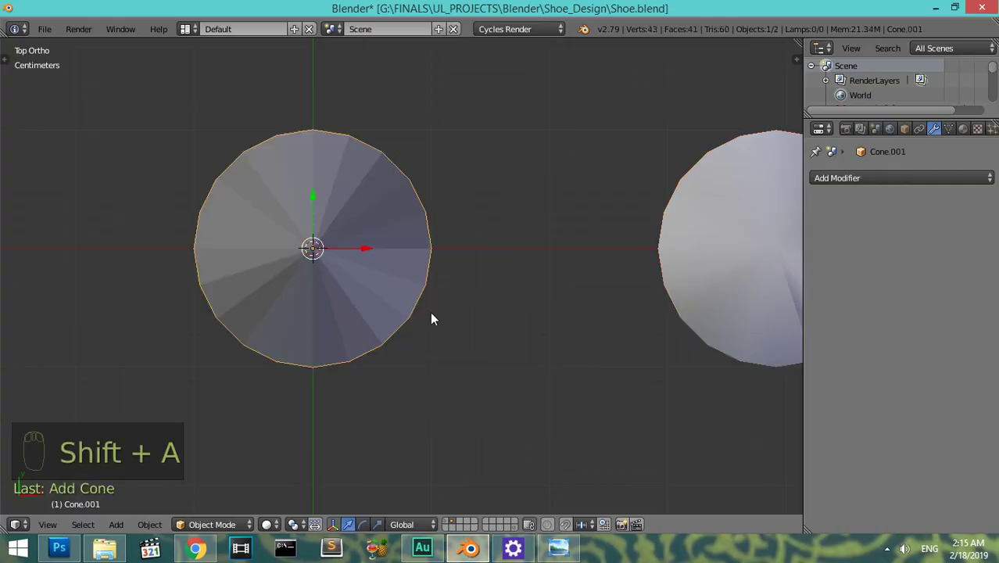
# - Make the new cone 45-sided and shade it smooth
pyautogui.press('F6')
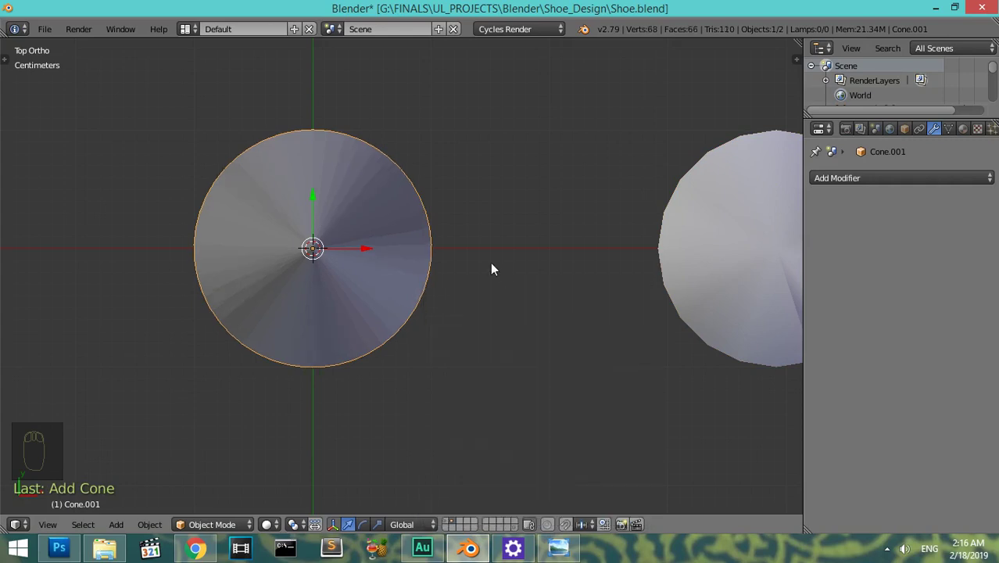
pyautogui.press('t')
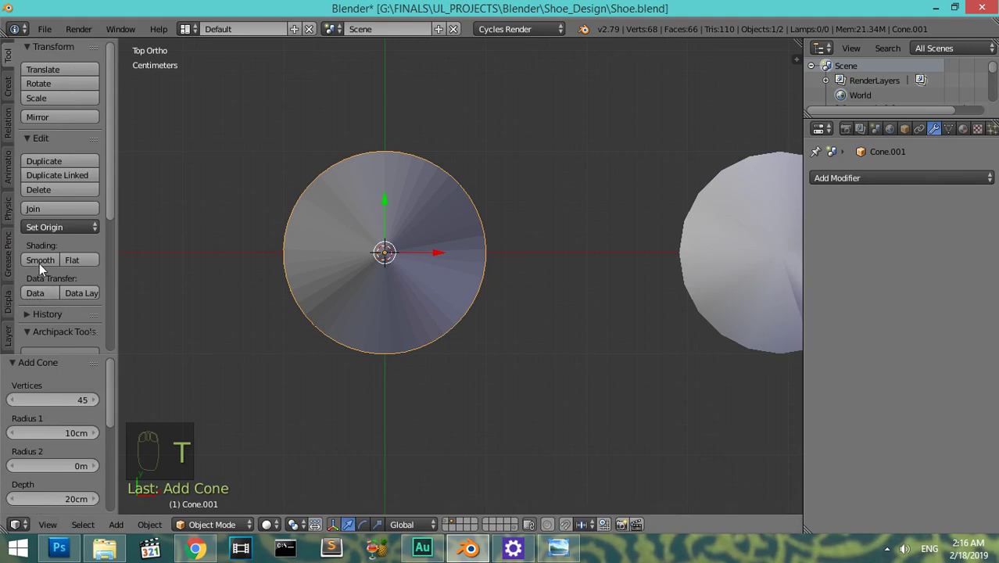
pyautogui.moveTo(45, 264); pyautogui.dragTo(510, 234)
pyautogui.press('t')
# - Assign the existing gold material to the new cone
pyautogui.moveTo(474, 232); pyautogui.dragTo(969, 171)
pyautogui.moveTo(967, 131); pyautogui.dragTo(418, 314)
pyautogui.press('KP_7')
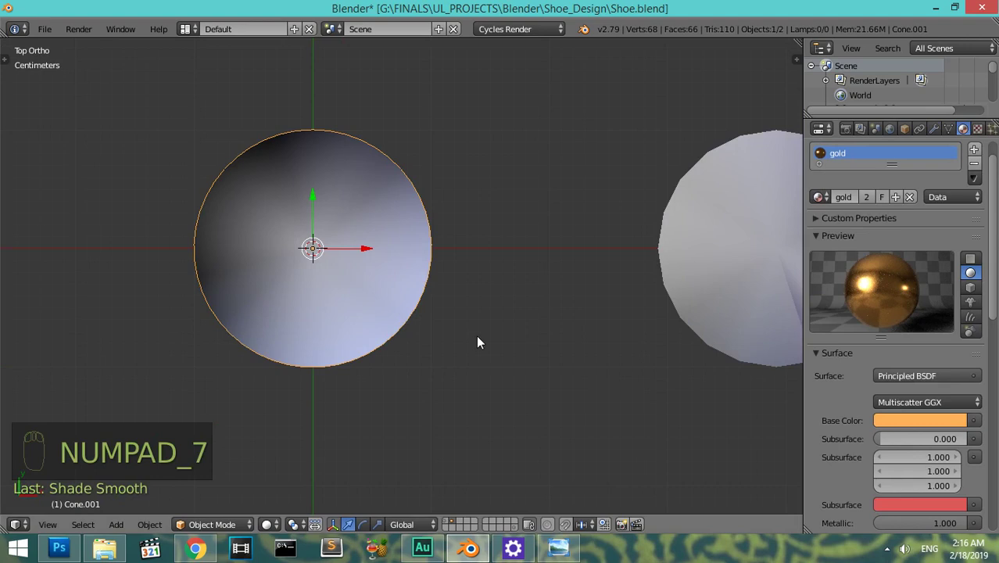
# - Shrink the gold cone into a small gem and move it up and aside
pyautogui.press('s')
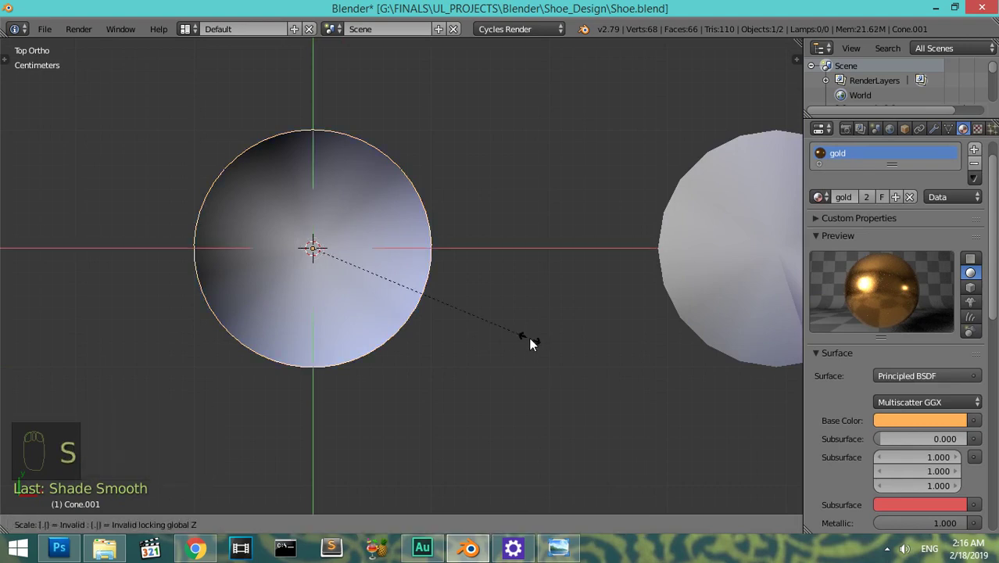
pyautogui.press('KP_1')
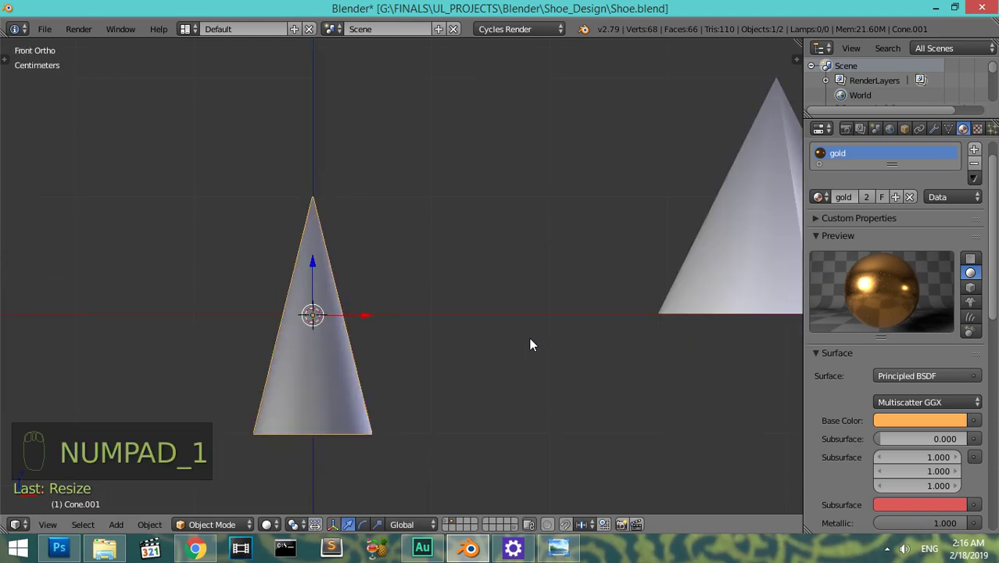
pyautogui.press('s')
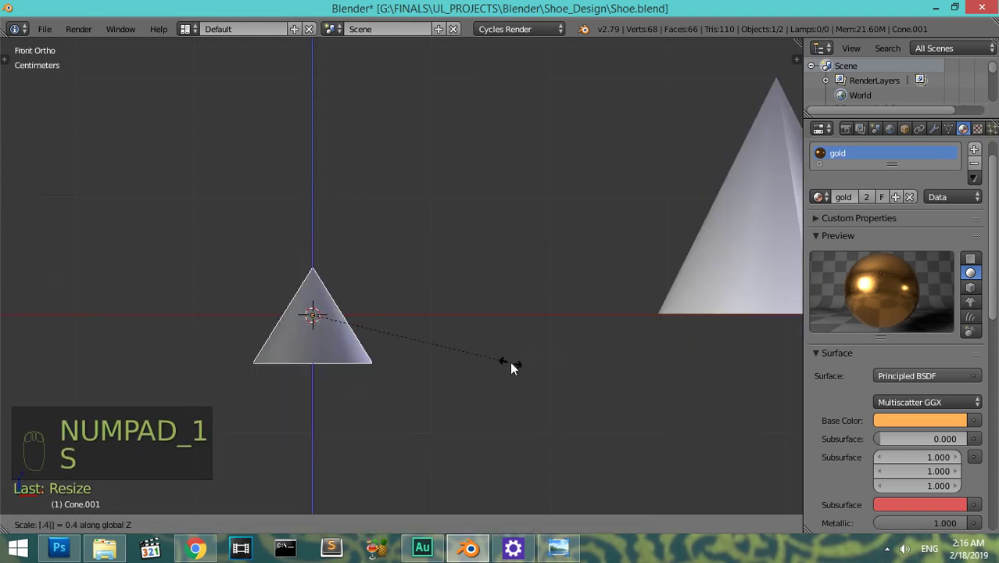
pyautogui.press('g')
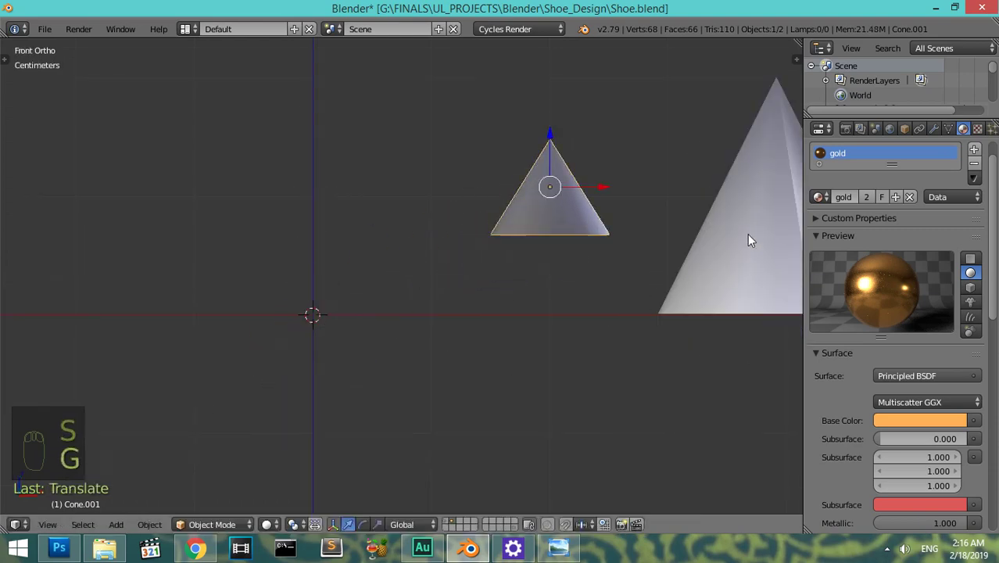
# - Duplicate the gem into several cones of varied sizes, one narrowed into a tall spike
pyautogui.press('shift+d')
pyautogui.press('shift+d')
pyautogui.press('s')
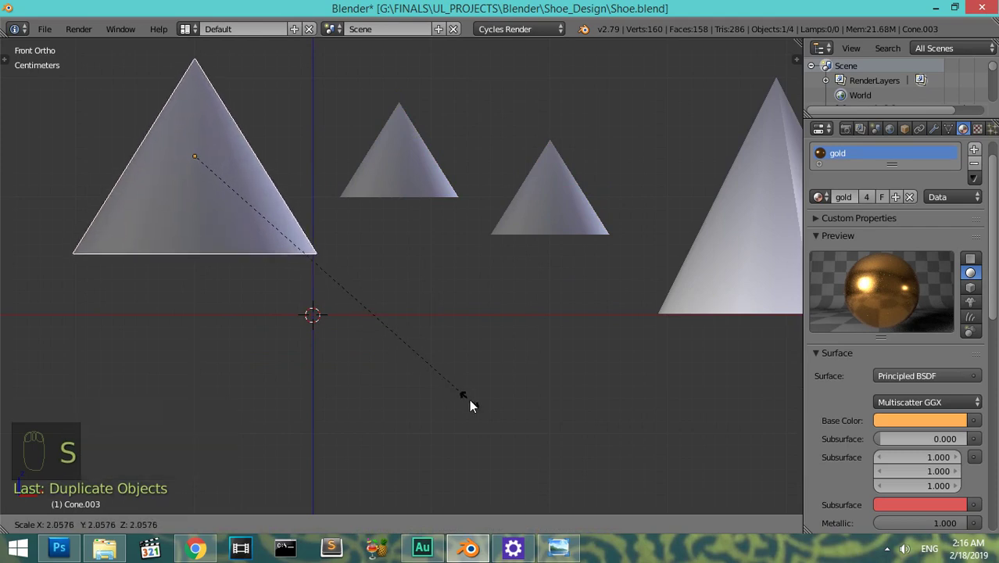
pyautogui.press('s')
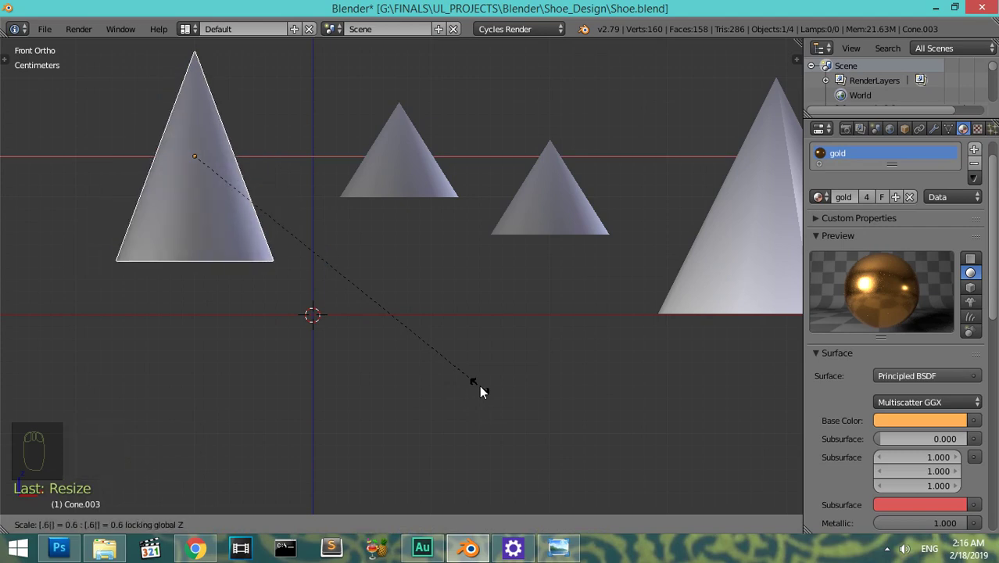
pyautogui.moveTo(549, 189); pyautogui.dragTo(117, 231)
pyautogui.moveTo(539, 212); pyautogui.dragTo(312, 191)
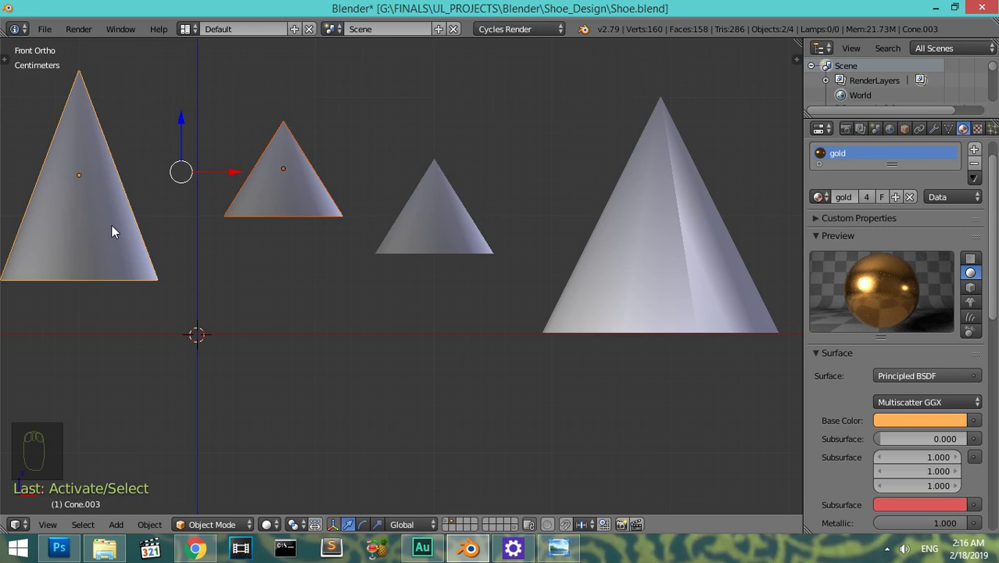
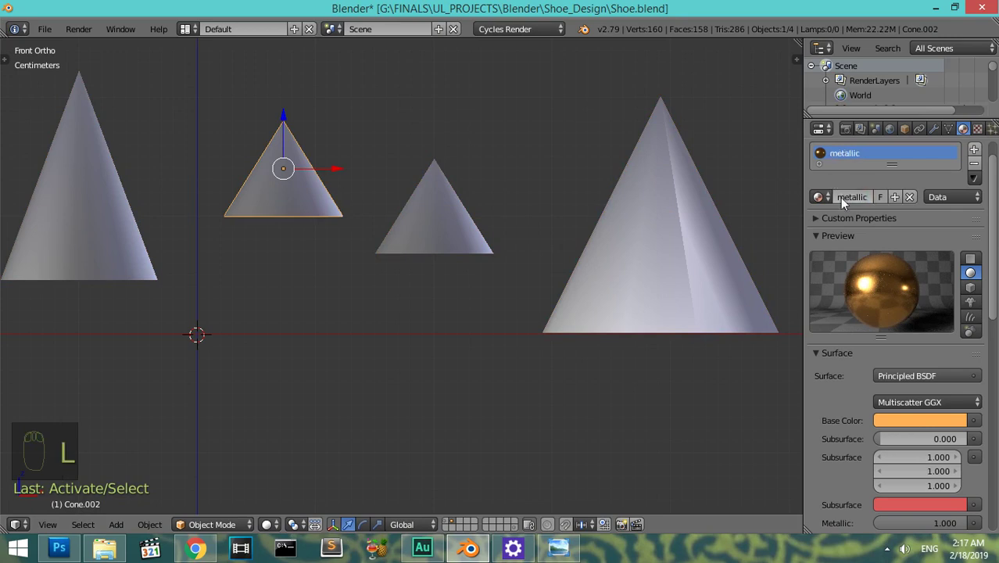
# - Make the metallic material white, fully metallic, with 0.082 roughness and 0.14 specular
pyautogui.moveTo(933, 423); pyautogui.dragTo(865, 352)
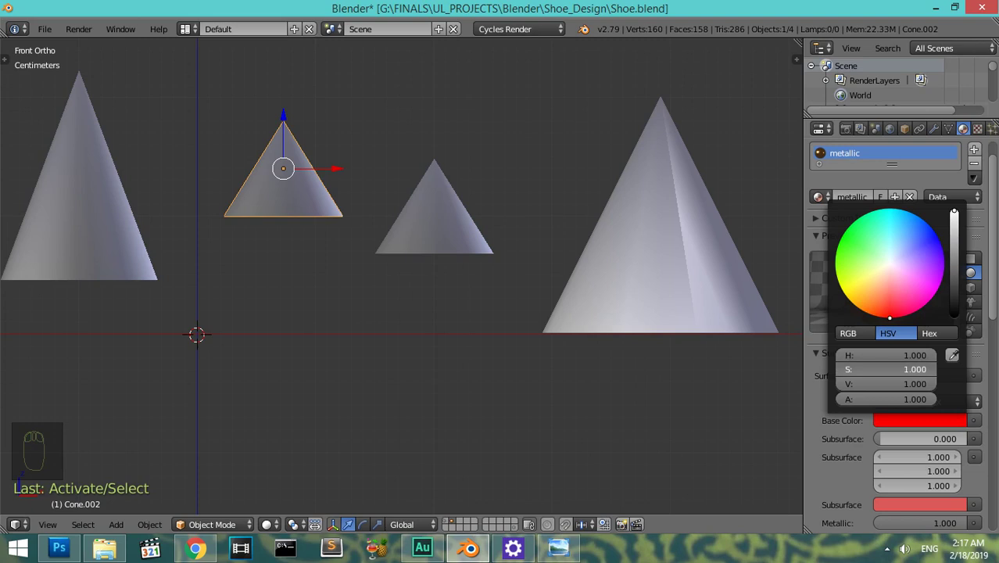
pyautogui.moveTo(910, 419); pyautogui.dragTo(868, 367)
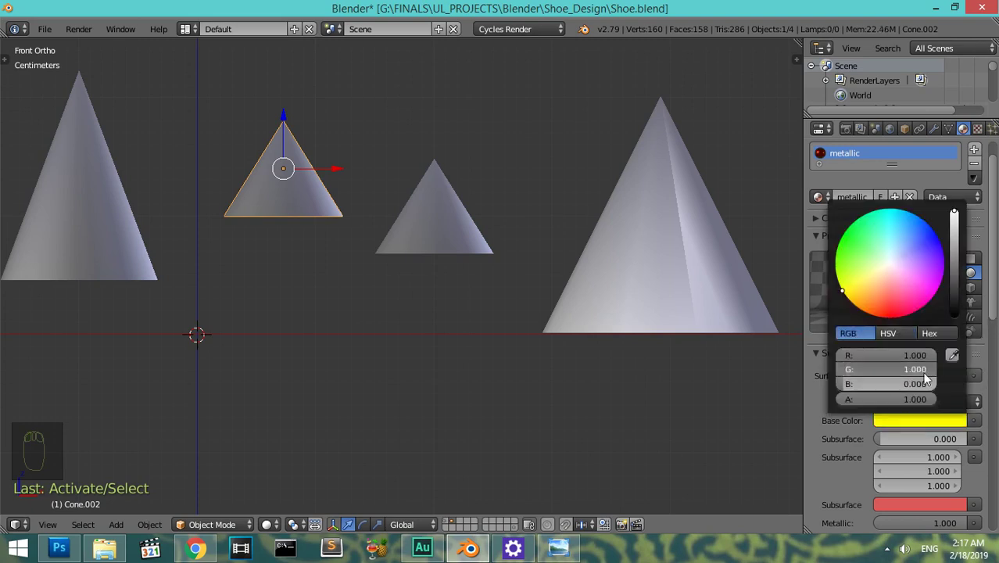
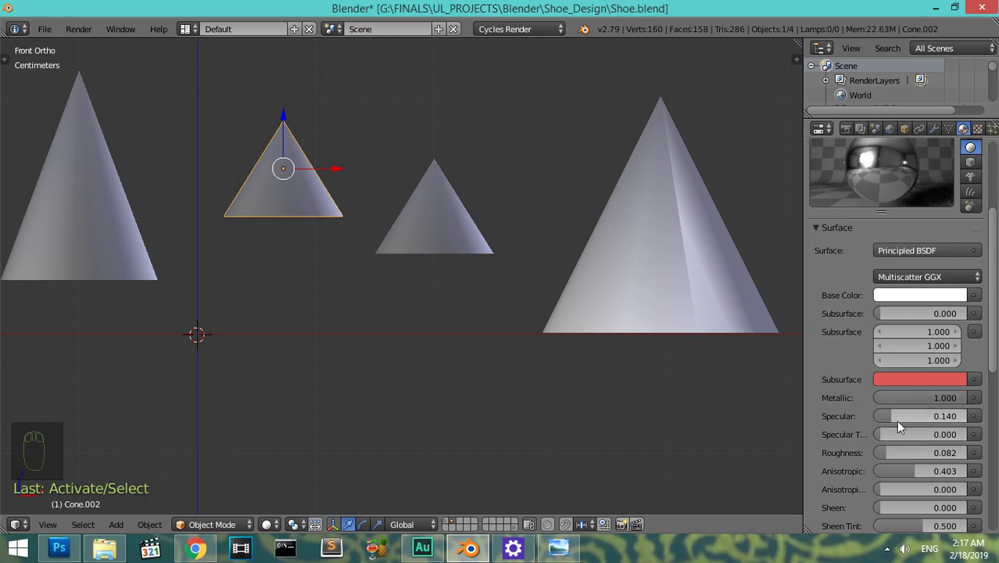
pyautogui.moveTo(125, 193); pyautogui.dragTo(201, 172)
pyautogui.moveTo(272, 174); pyautogui.dragTo(264, 183)
# - Link the silver material to a second cone and rescale the largest gold cone
pyautogui.press('ctrl+l')
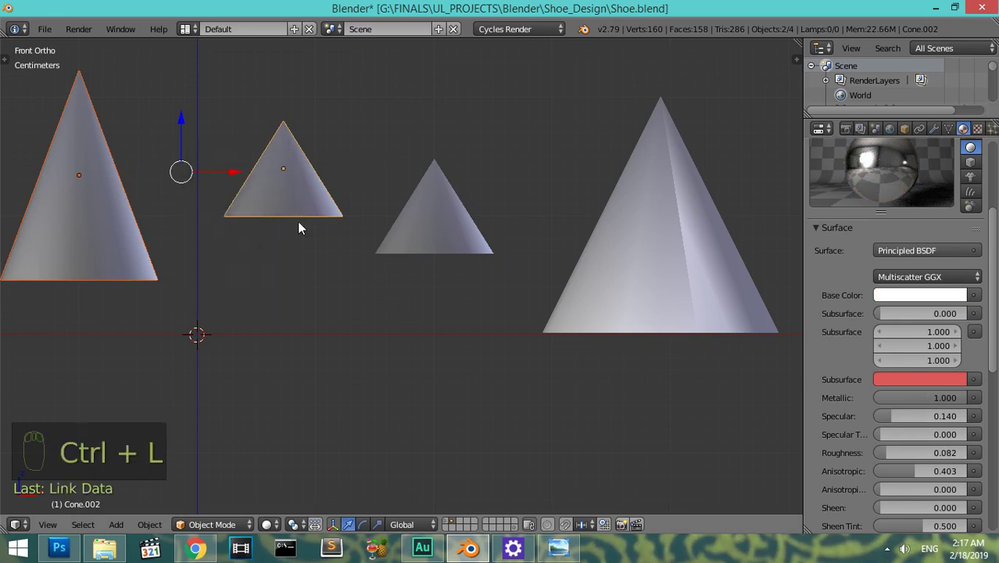
pyautogui.moveTo(129, 249); pyautogui.dragTo(352, 253)
pyautogui.press('s')
pyautogui.moveTo(546, 274); pyautogui.dragTo(328, 276)
pyautogui.press('s')
pyautogui.press('z')
pyautogui.press('KP_Subtract')
# - Orbit the view around the four gold and silver cones
pyautogui.press('z')
pyautogui.middleClick(518, 254)
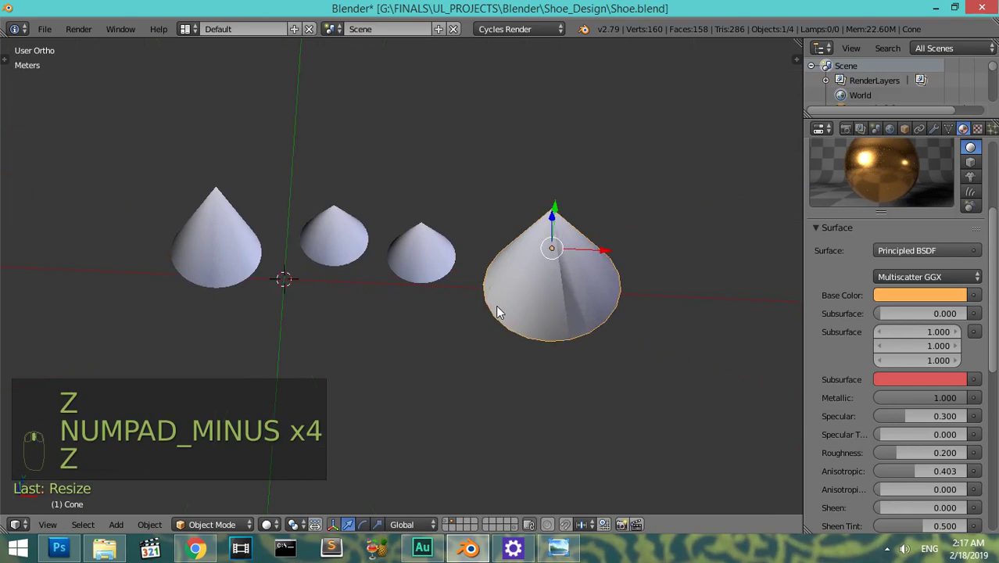
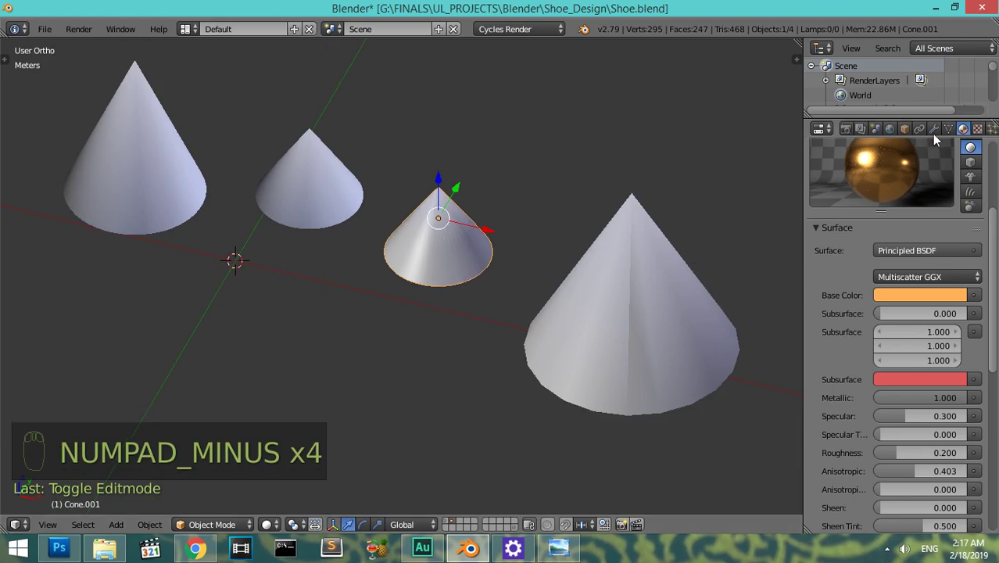
pyautogui.moveTo(939, 137); pyautogui.dragTo(525, 209)
pyautogui.moveTo(619, 313); pyautogui.dragTo(717, 327)
pyautogui.middleClick(539, 227)
pyautogui.middleClick(717, 327)
# - Look straight down from top view and zoom to fit all four cones
pyautogui.press('KP_Subtract')
pyautogui.middleClick(737, 327)
pyautogui.press('KP_7')
pyautogui.press('KP_Subtract')
pyautogui.press('KP_Add')
pyautogui.press('KP_Add')
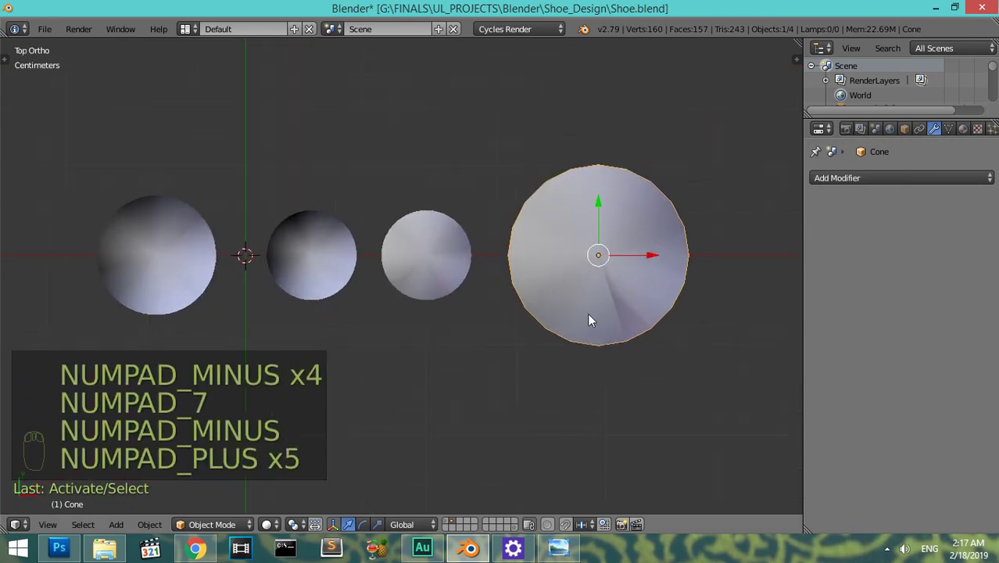
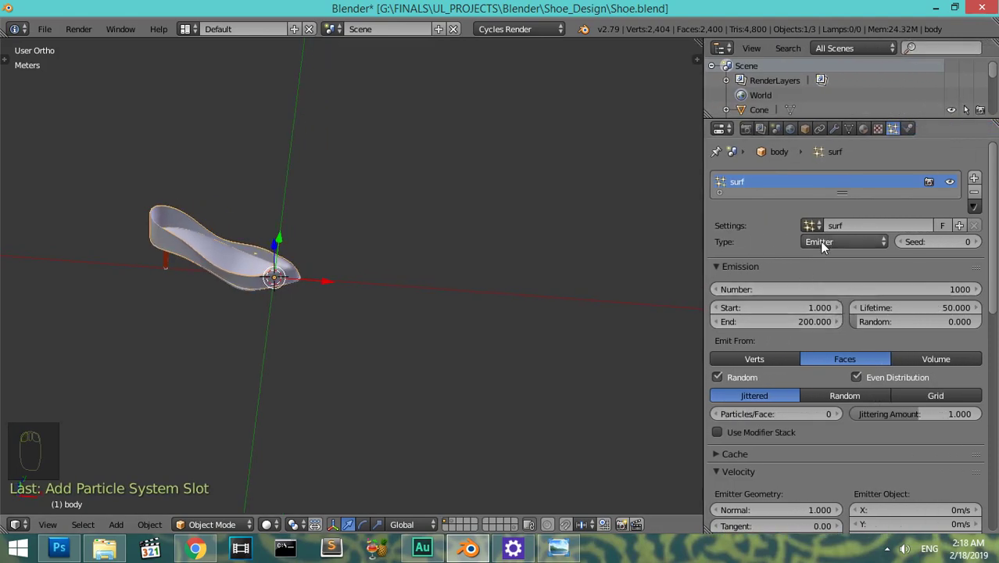
# - Switch the shoe body's surf particle system to hair type
pyautogui.moveTo(827, 246); pyautogui.dragTo(780, 287)
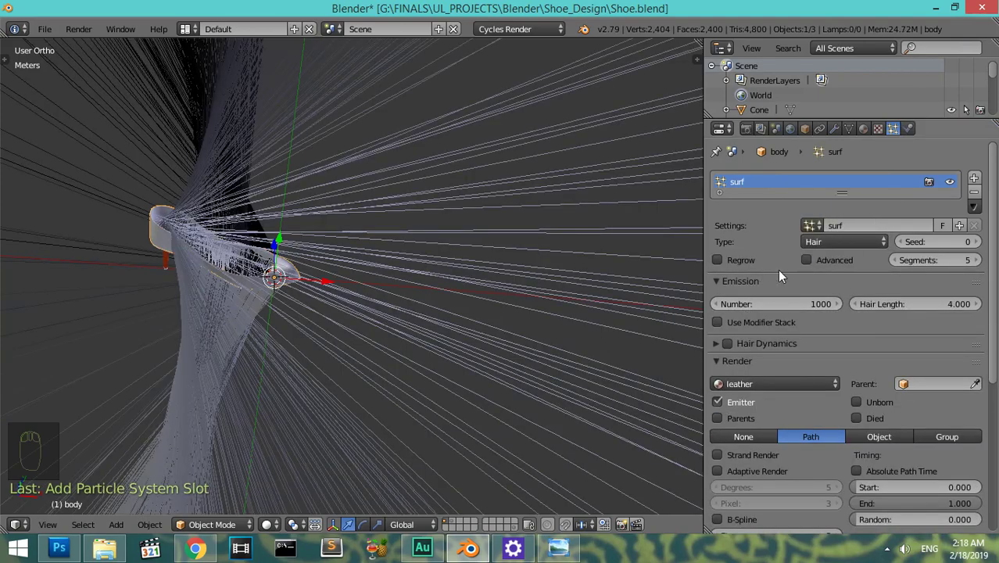
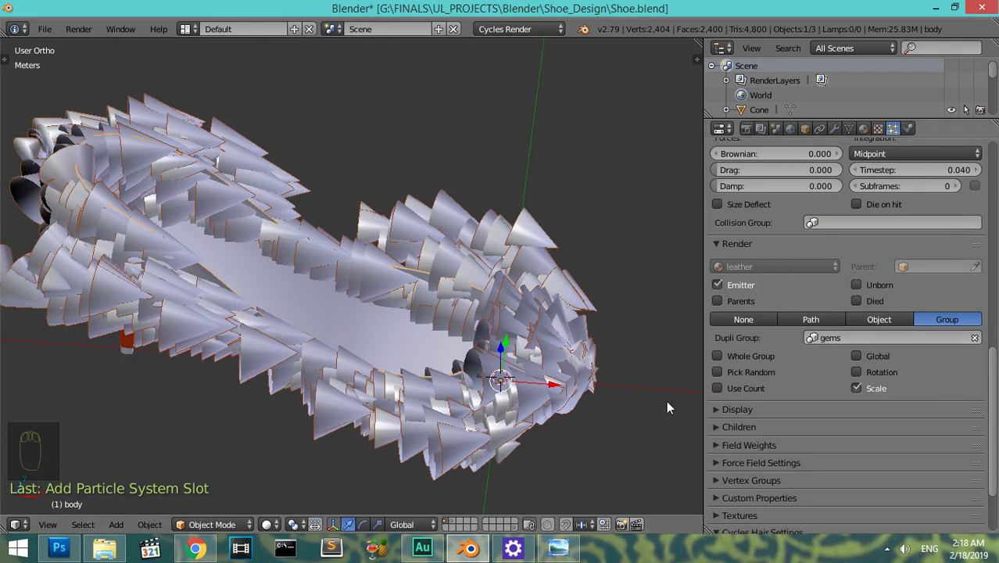
# - Scale the gem cones down and apply the scale so the shoe shows small scattered cone gems
pyautogui.moveTo(455, 523); pyautogui.dragTo(525, 381)
pyautogui.moveTo(549, 323); pyautogui.dragTo(442, 278)
pyautogui.rightClick(630, 322)
pyautogui.moveTo(442, 277); pyautogui.dragTo(556, 394)
pyautogui.press('s')
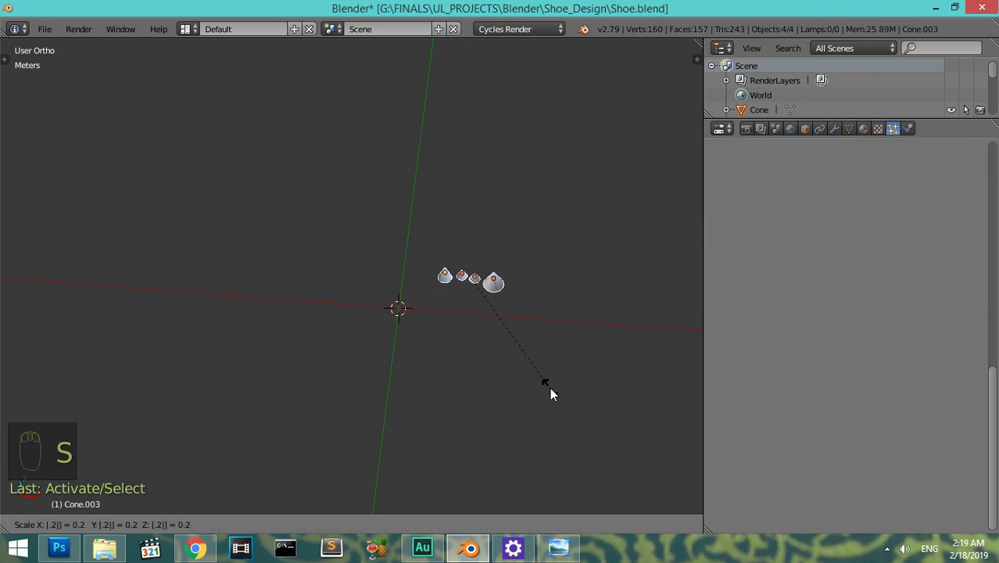
pyautogui.press('ctrl+a')
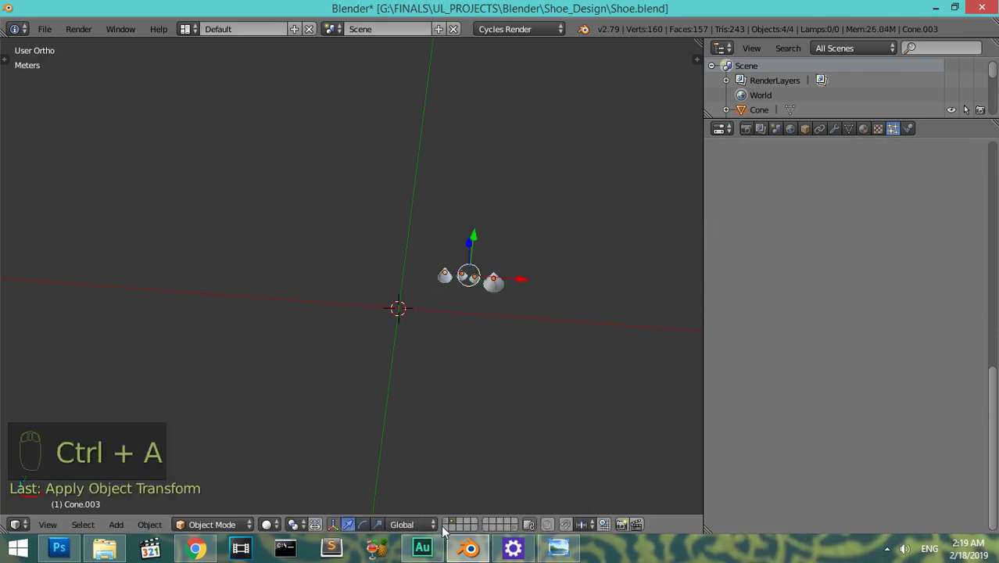
pyautogui.moveTo(448, 525); pyautogui.dragTo(390, 263)
pyautogui.moveTo(390, 263); pyautogui.dragTo(365, 255)
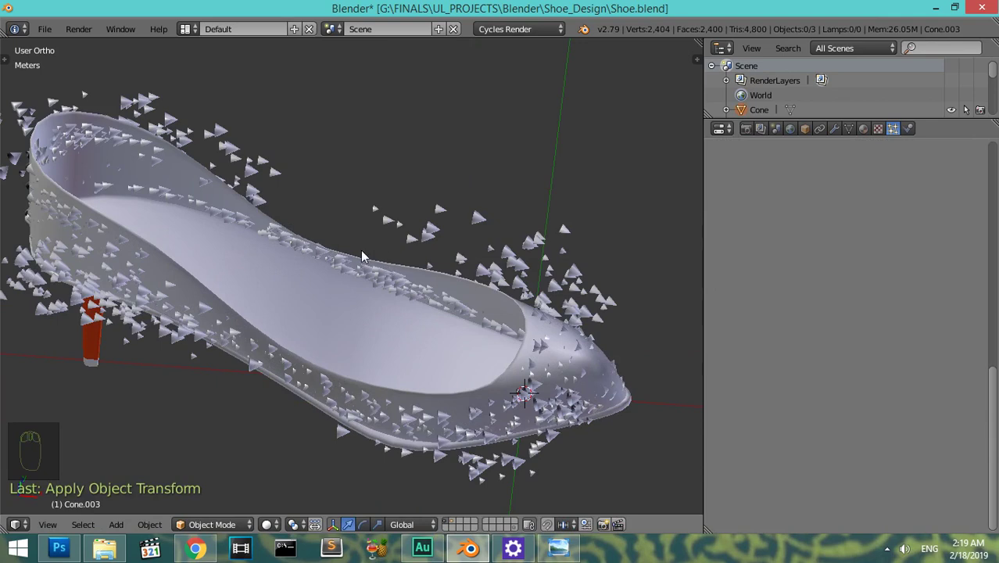